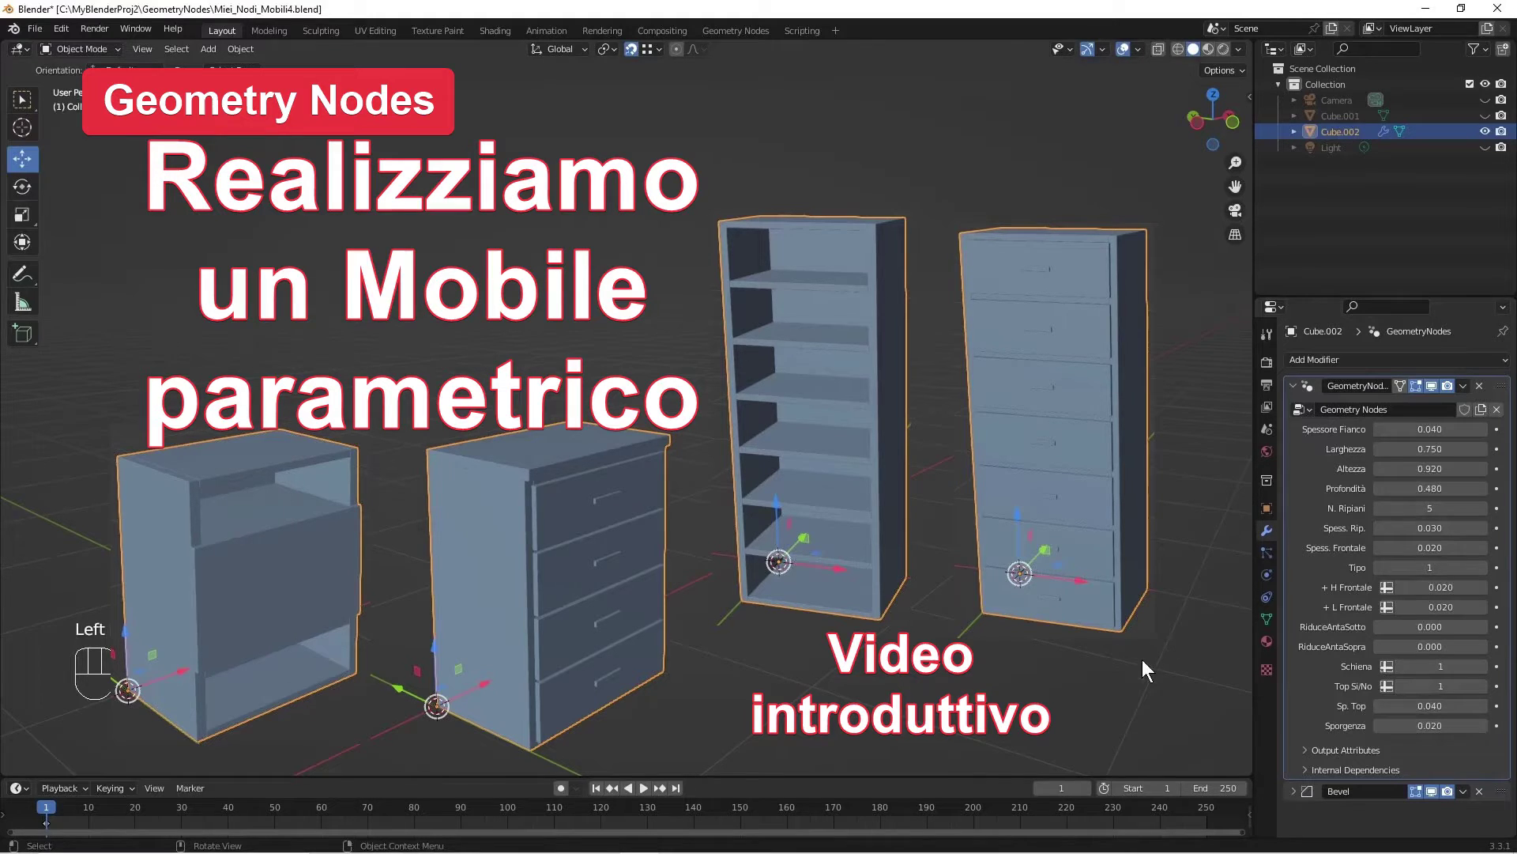
Step: Reveal the Cube.002 bookcase object with its Geometry Nodes modifier parameters
key(ctrl+shift+a)
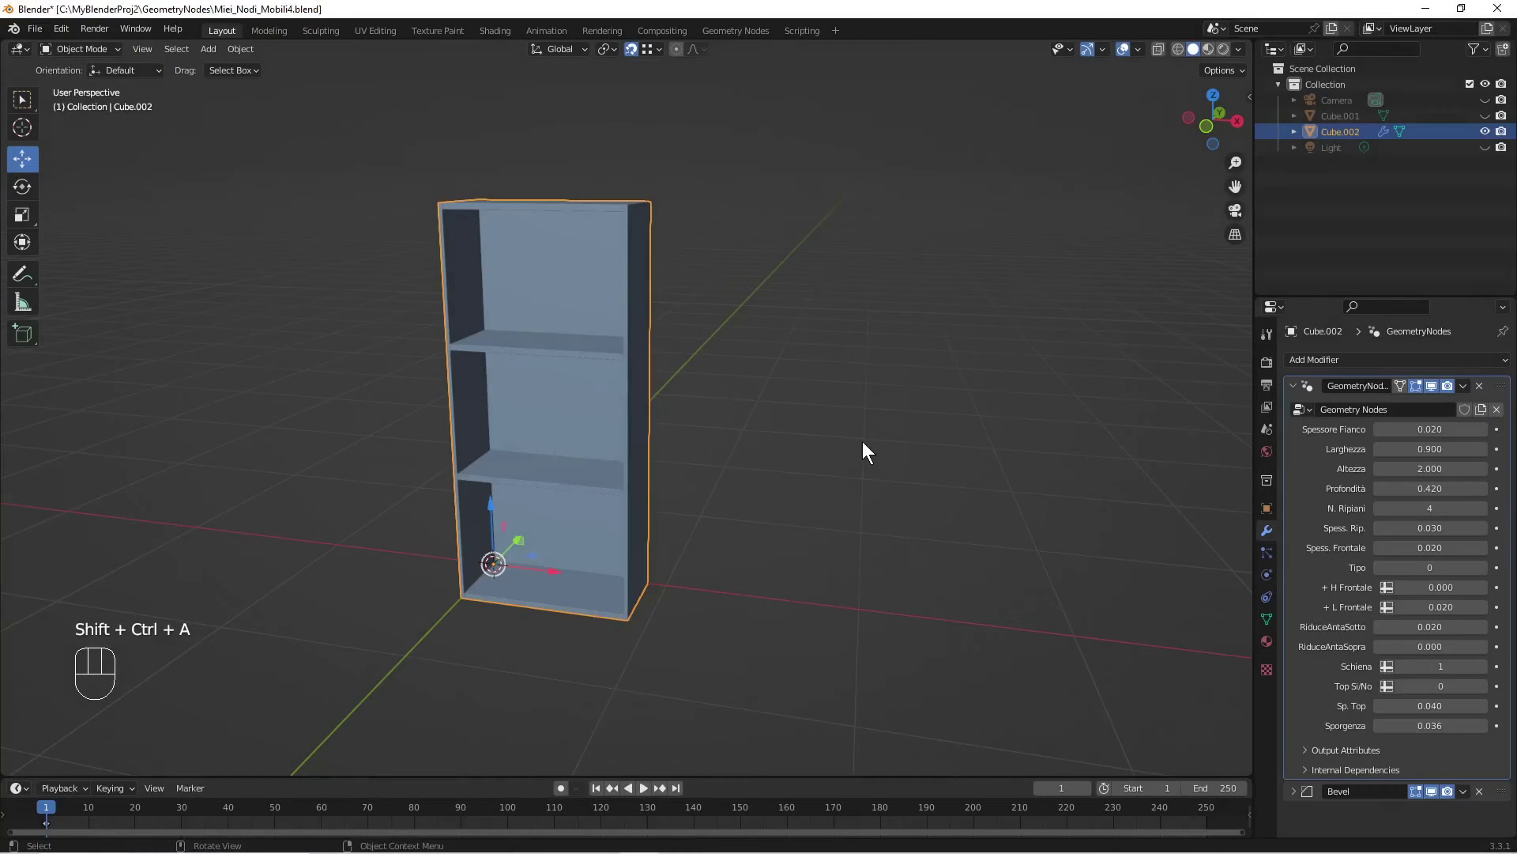
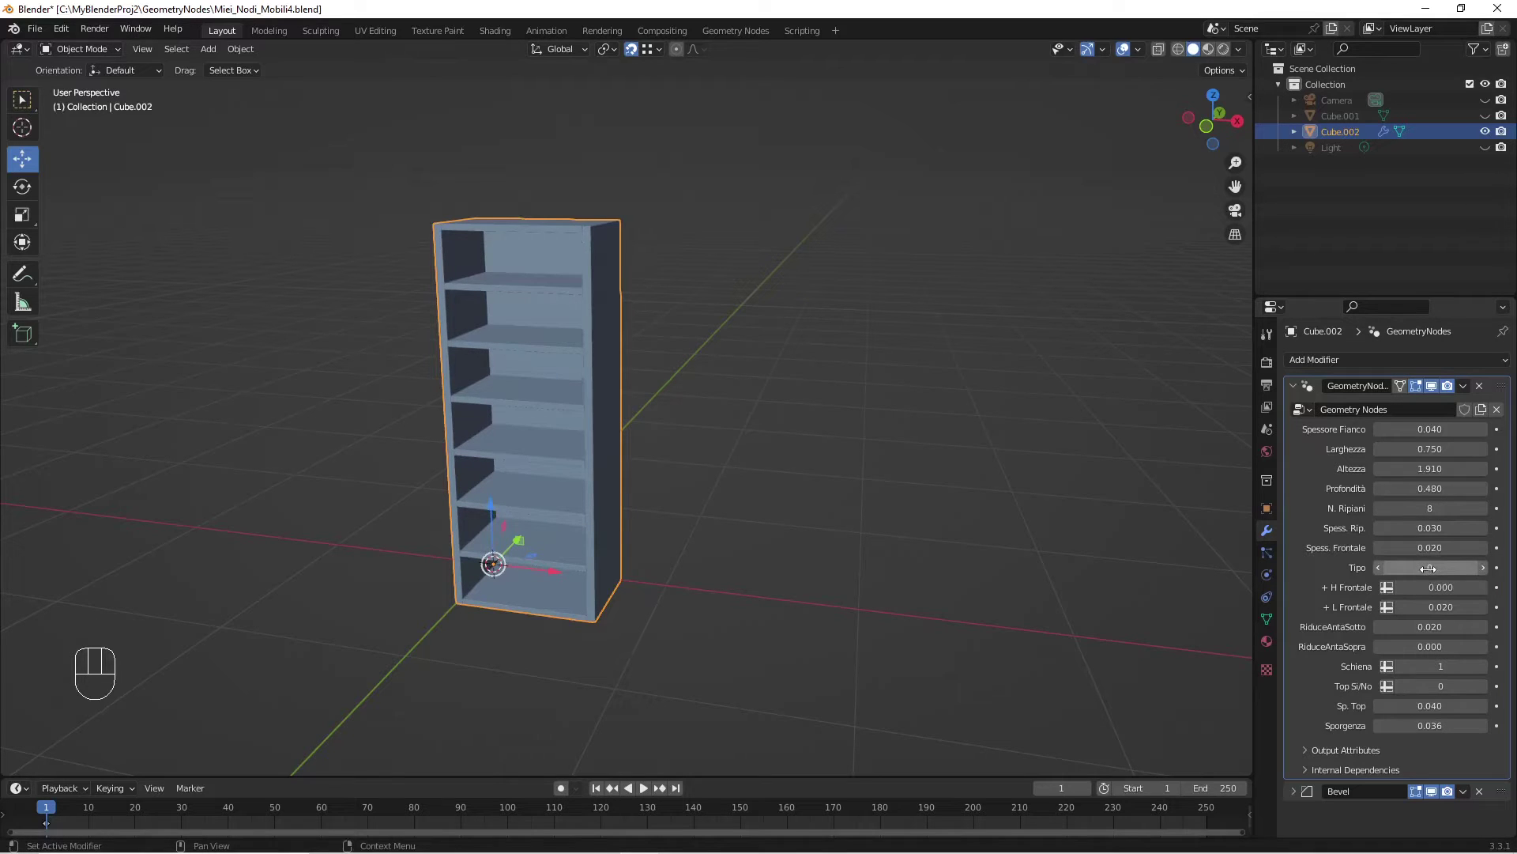
Step: Switch Tipo to 1 for drawers and lower N. Ripiani to 5, giving four drawer fronts
click(1485, 570)
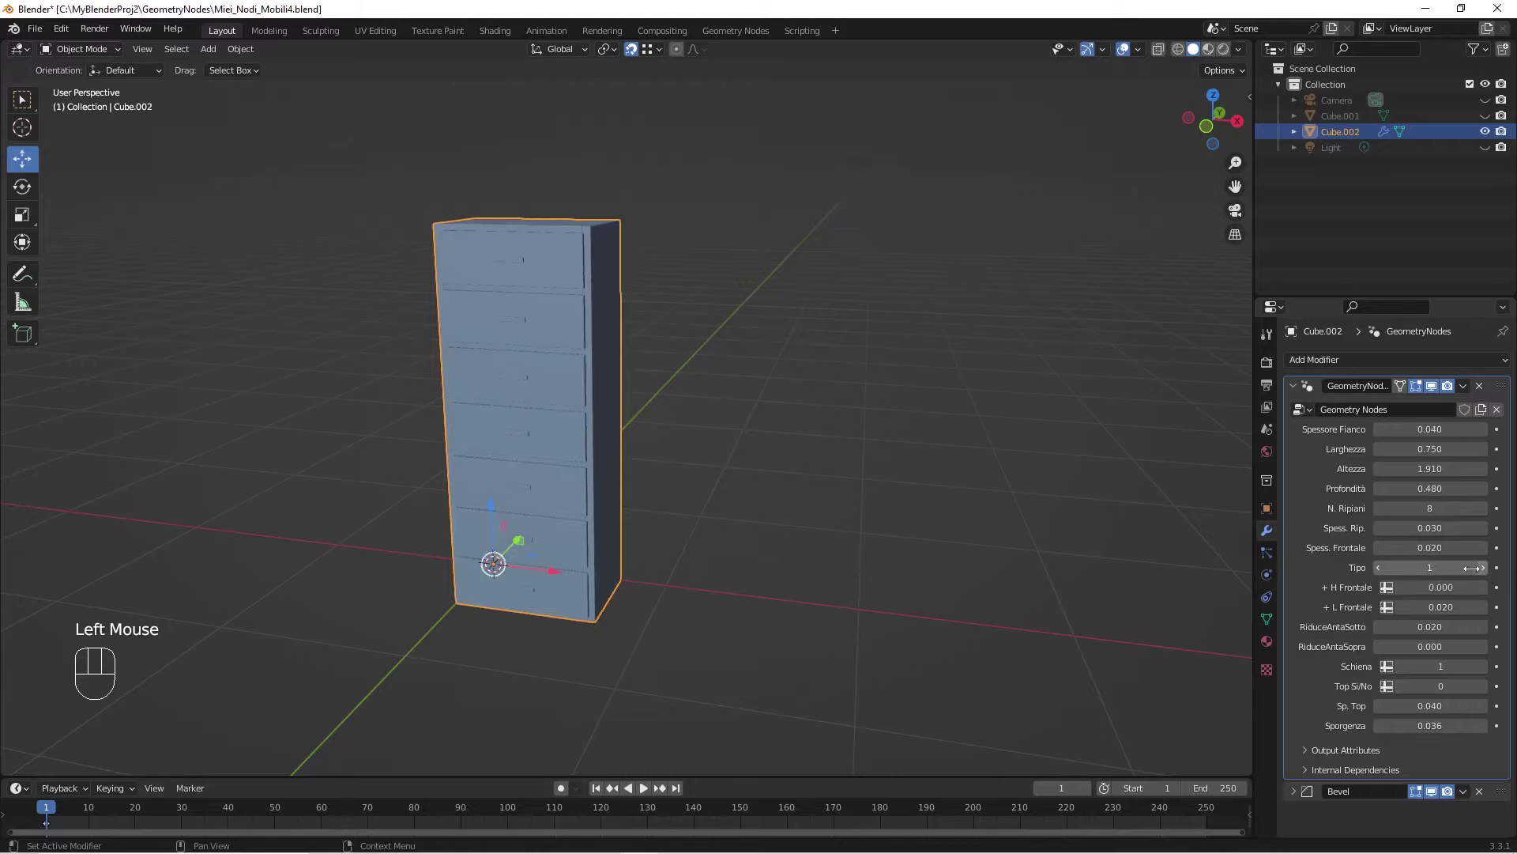
drag(901, 536, 1015, 543)
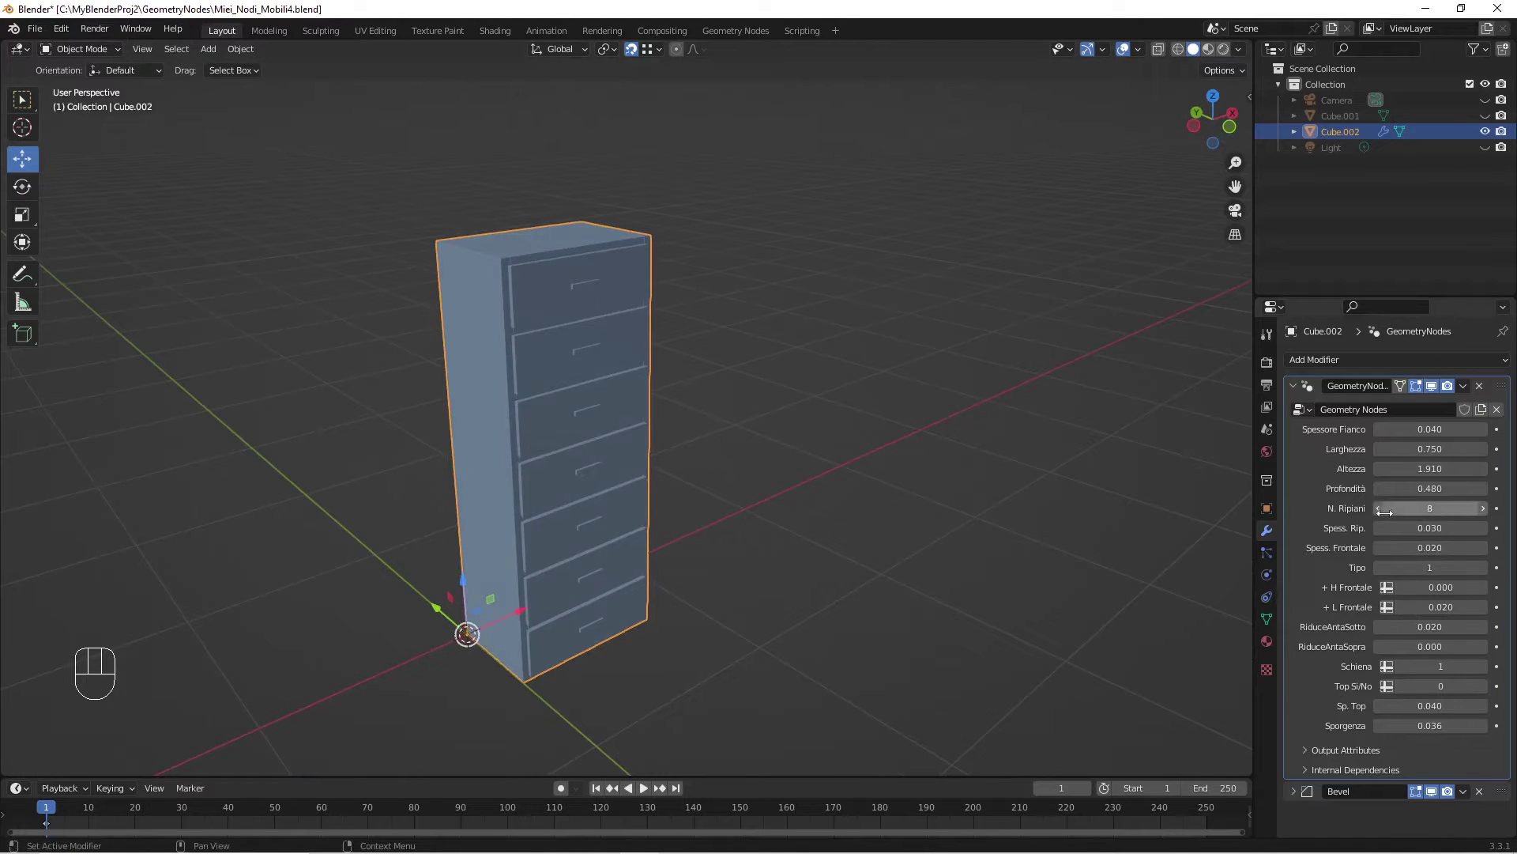
click(1380, 513)
click(1381, 514)
click(1380, 514)
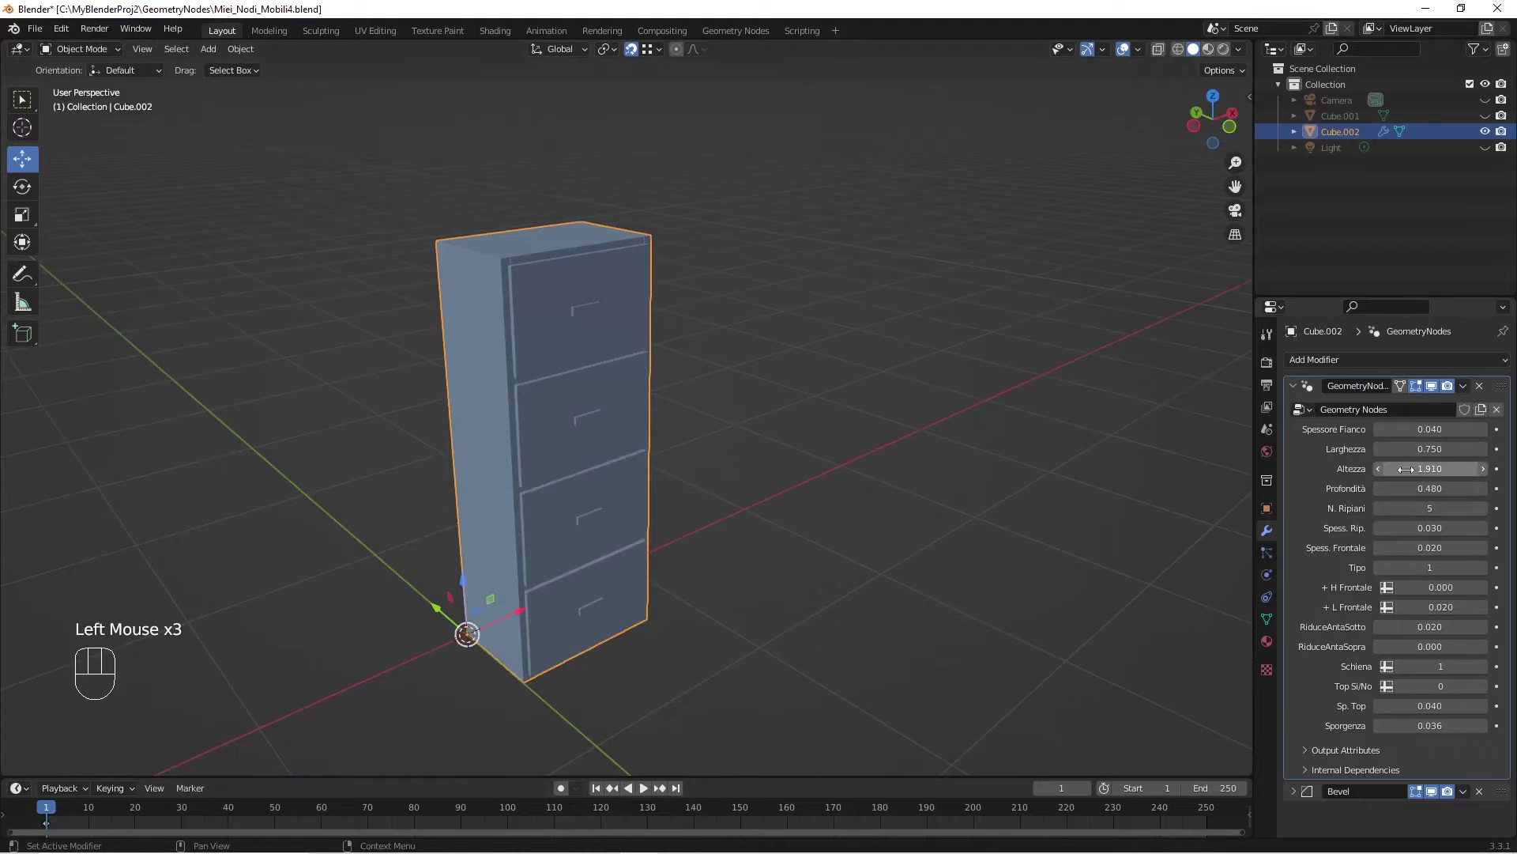
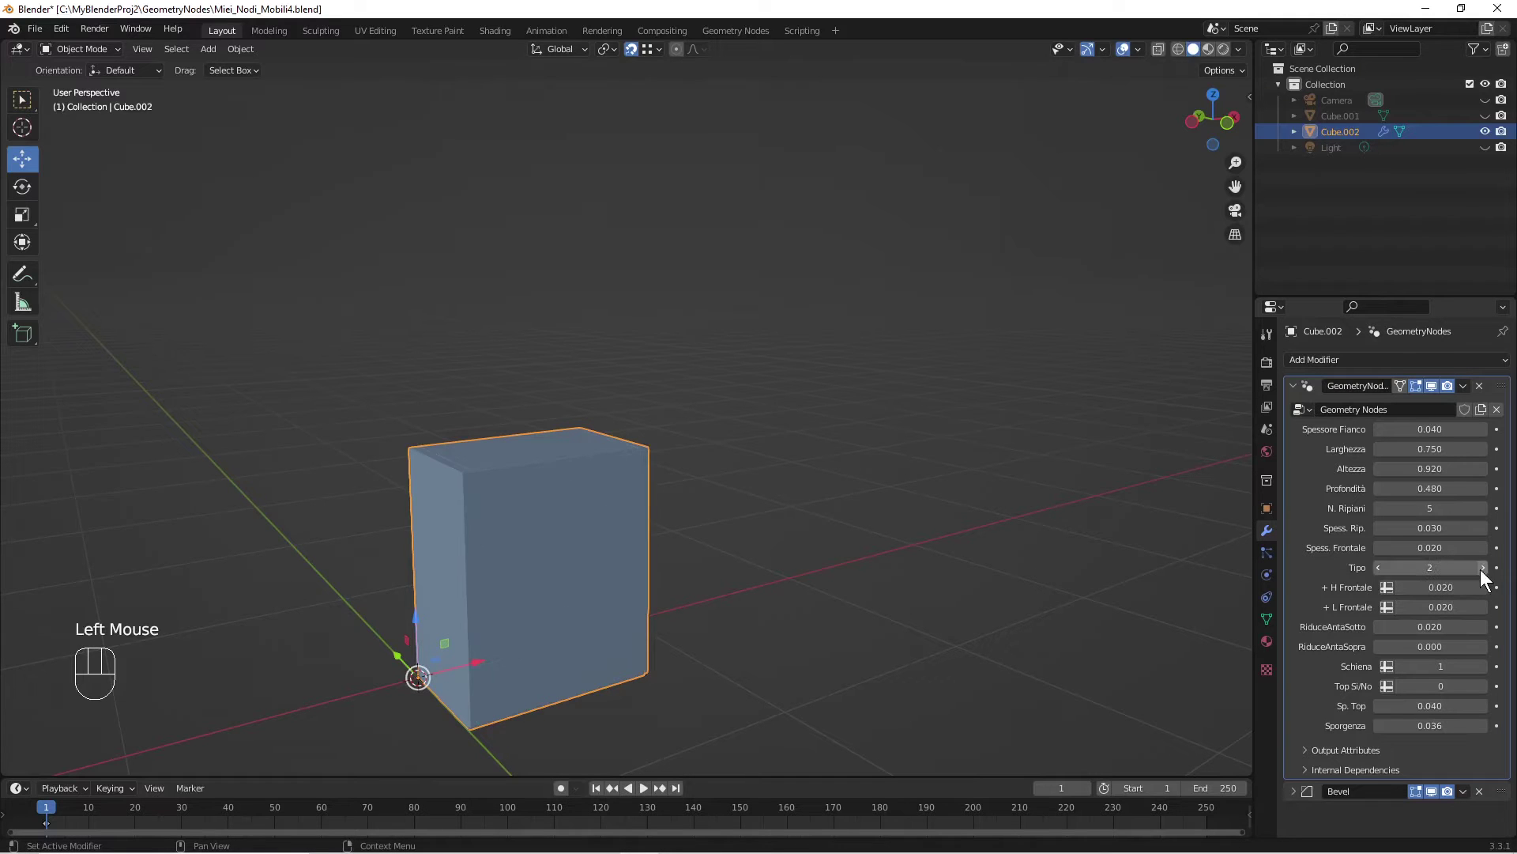
Step: Orbit around the cabinet and scroll the modifier panel to the RiduceAnta settings
drag(852, 642, 752, 629)
scroll(up, 3)
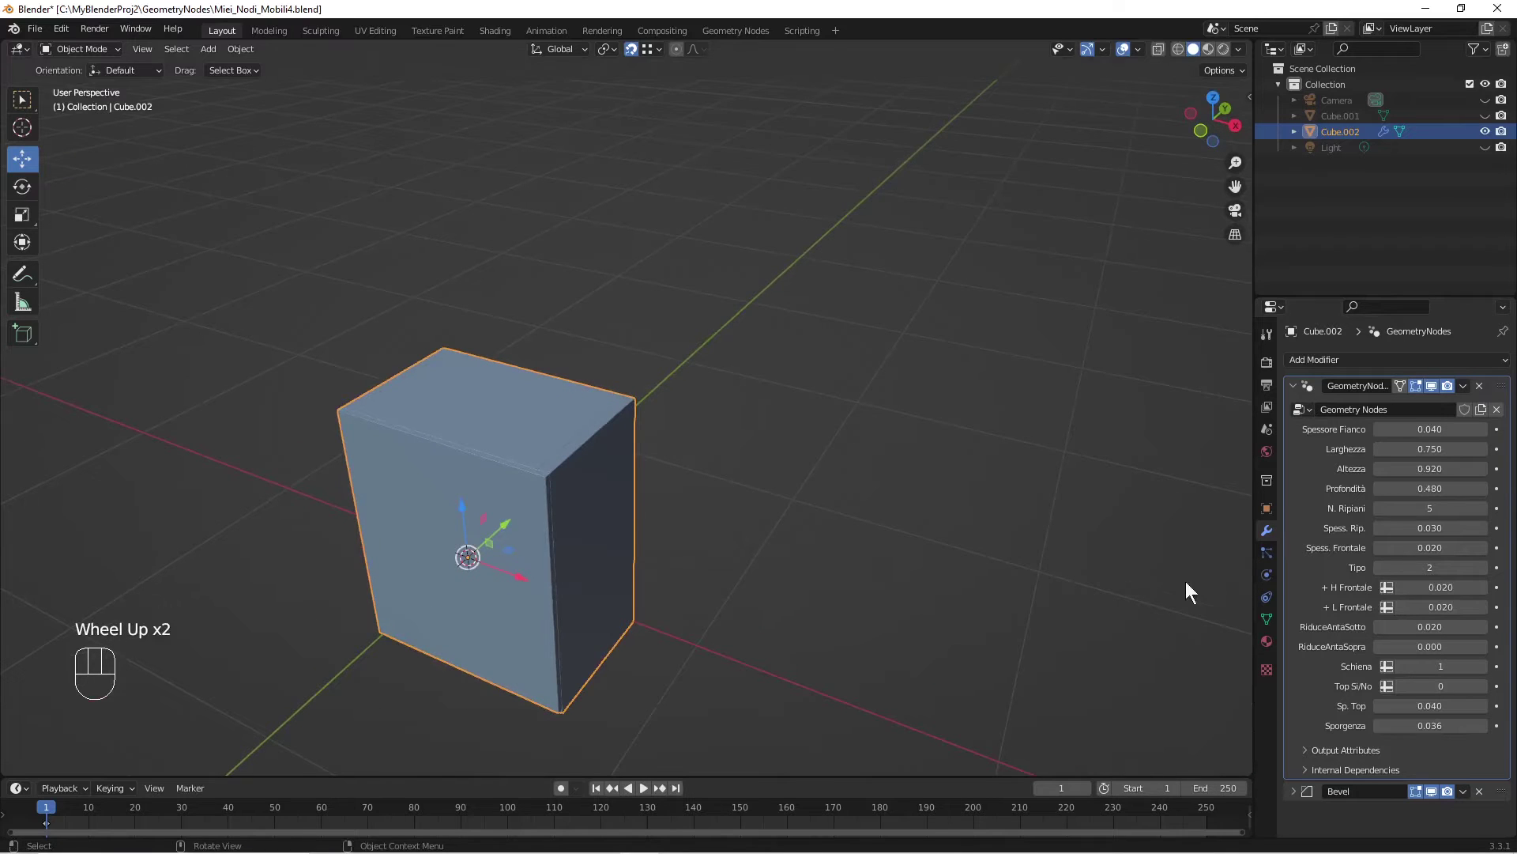
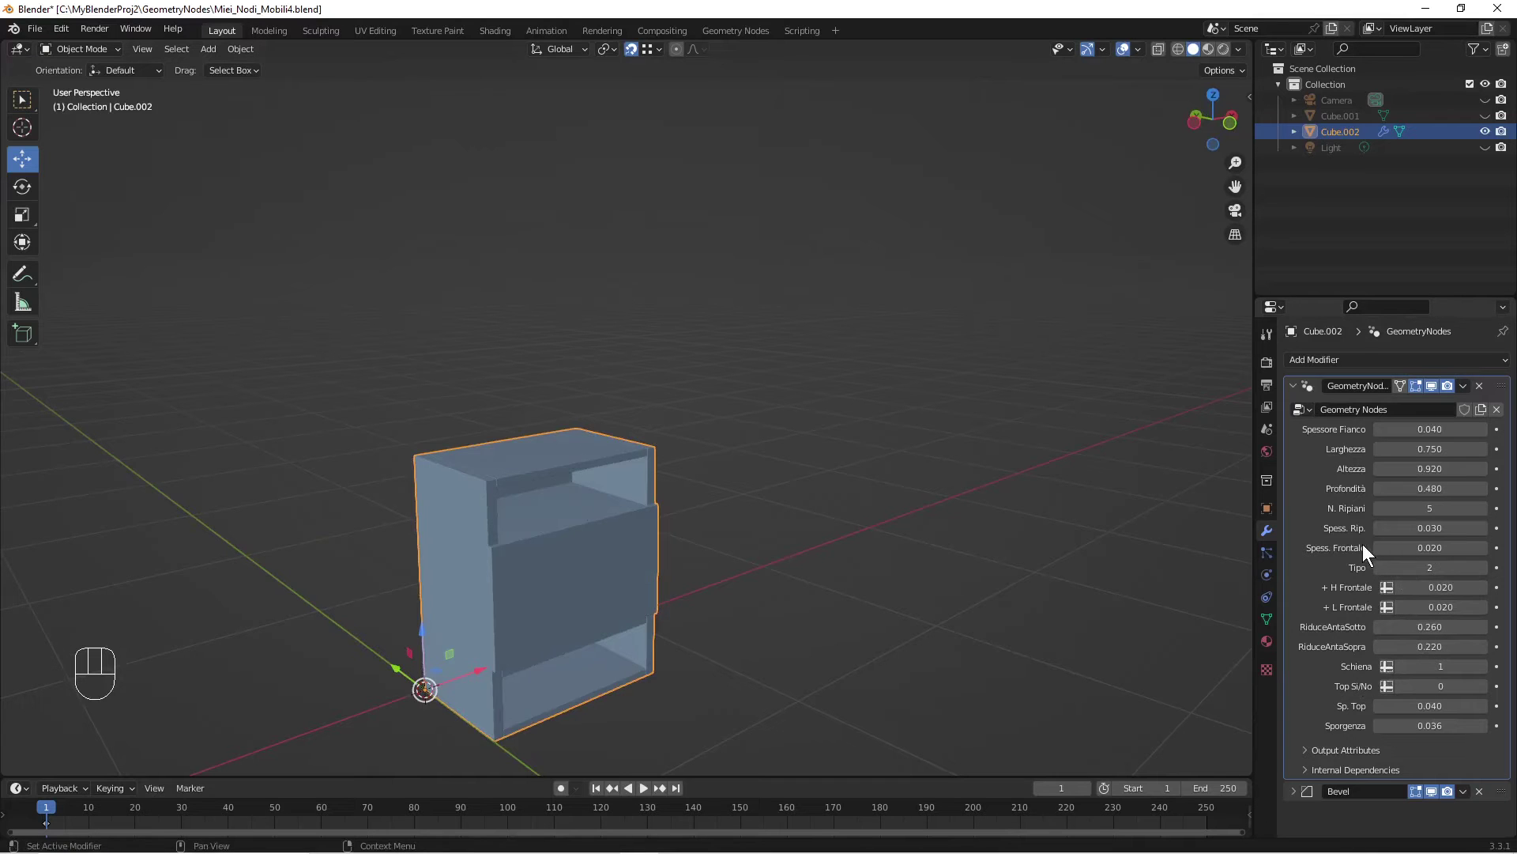
Step: Switch Tipo to 3 and inspect the split front from the viewport
click(1488, 573)
drag(895, 581, 760, 592)
scroll(up, 3)
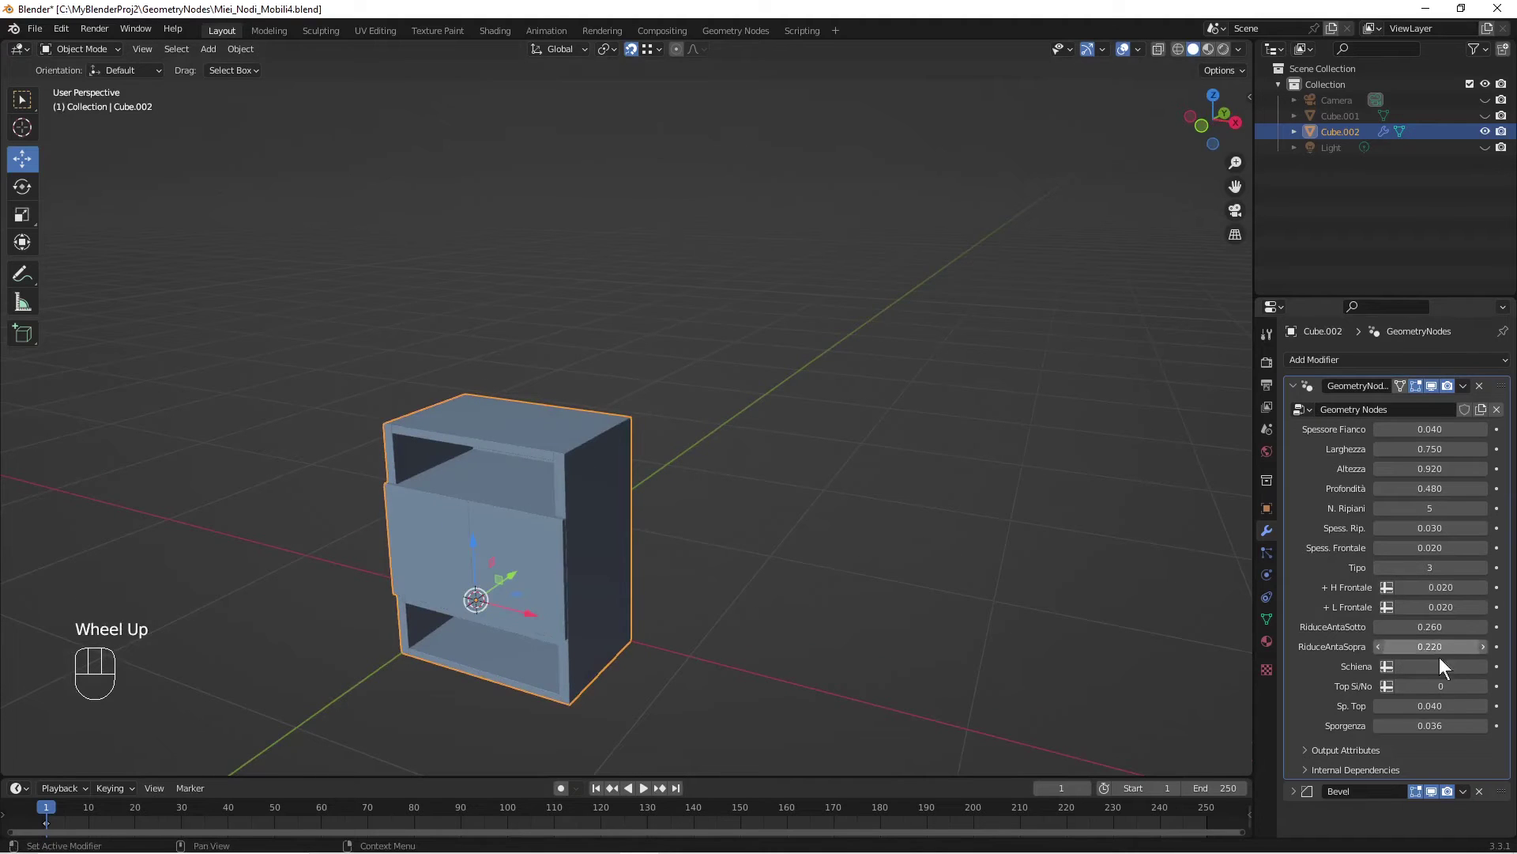
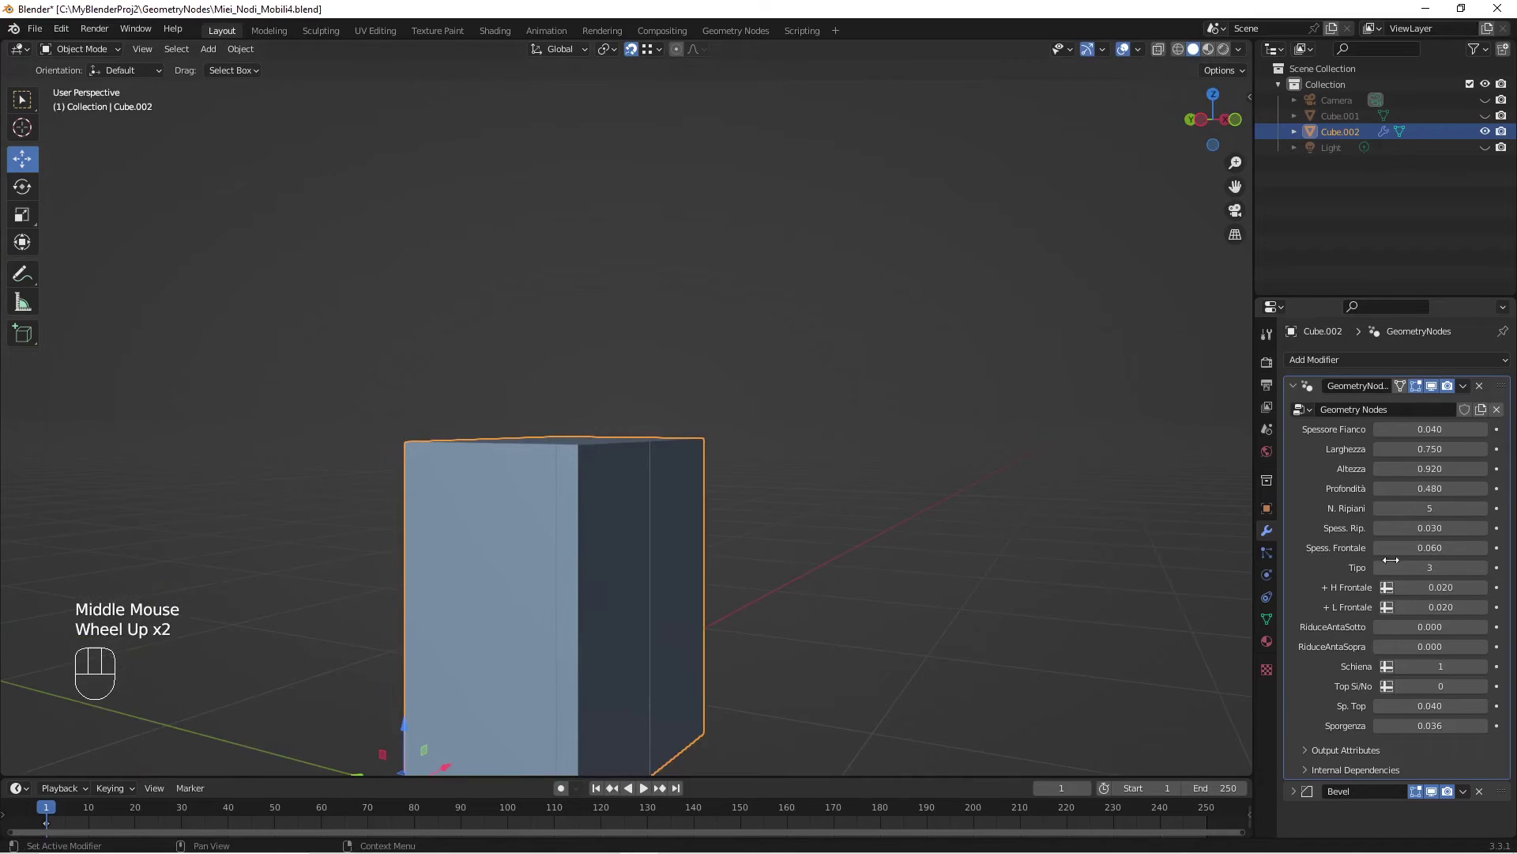
Step: Step Tipo back down to 1, restoring the chest of drawers
click(1379, 573)
click(1379, 573)
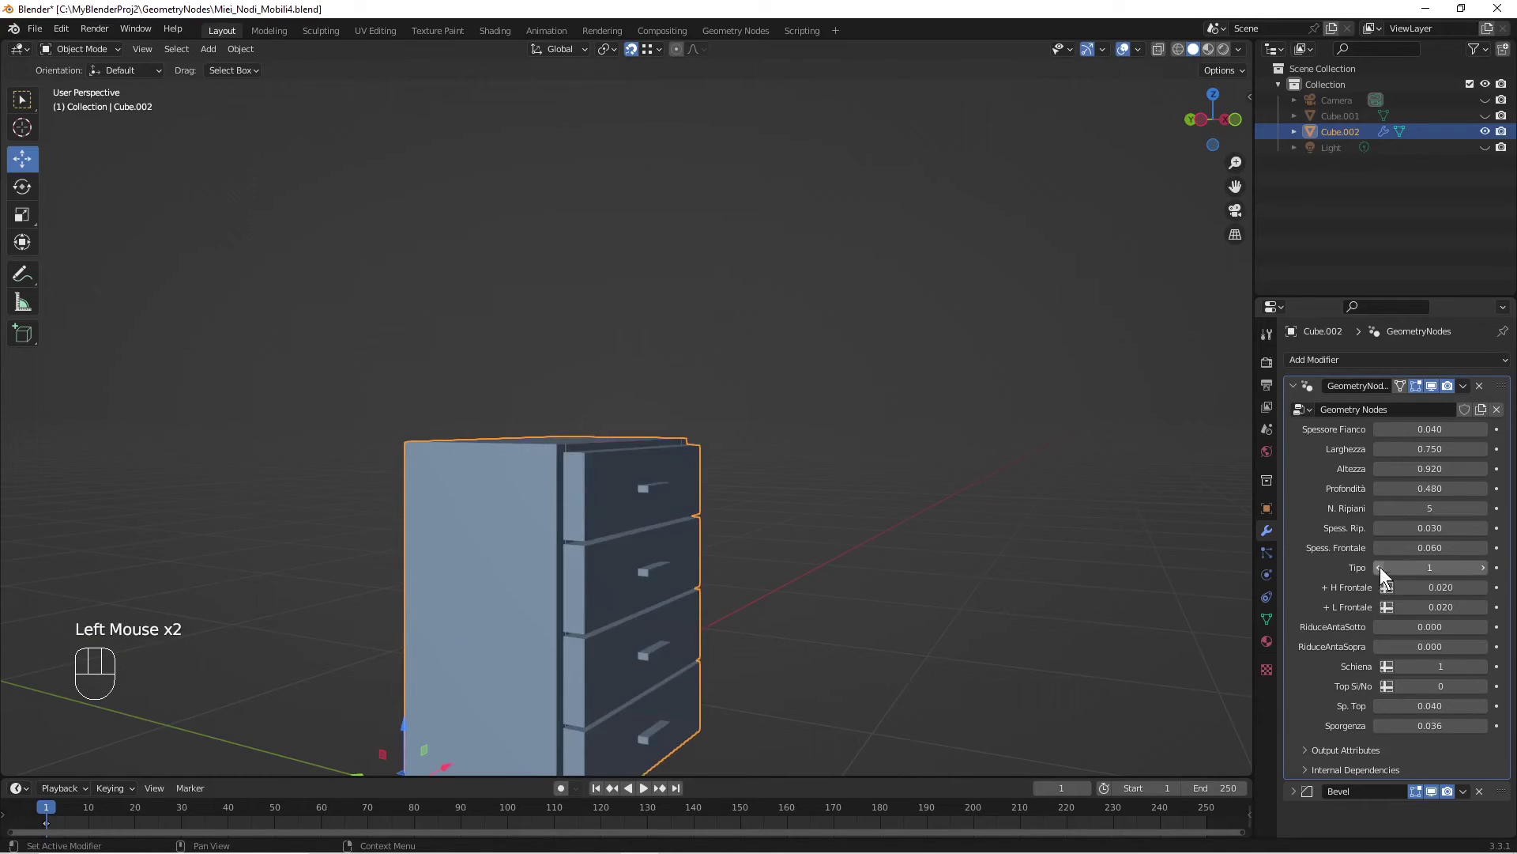
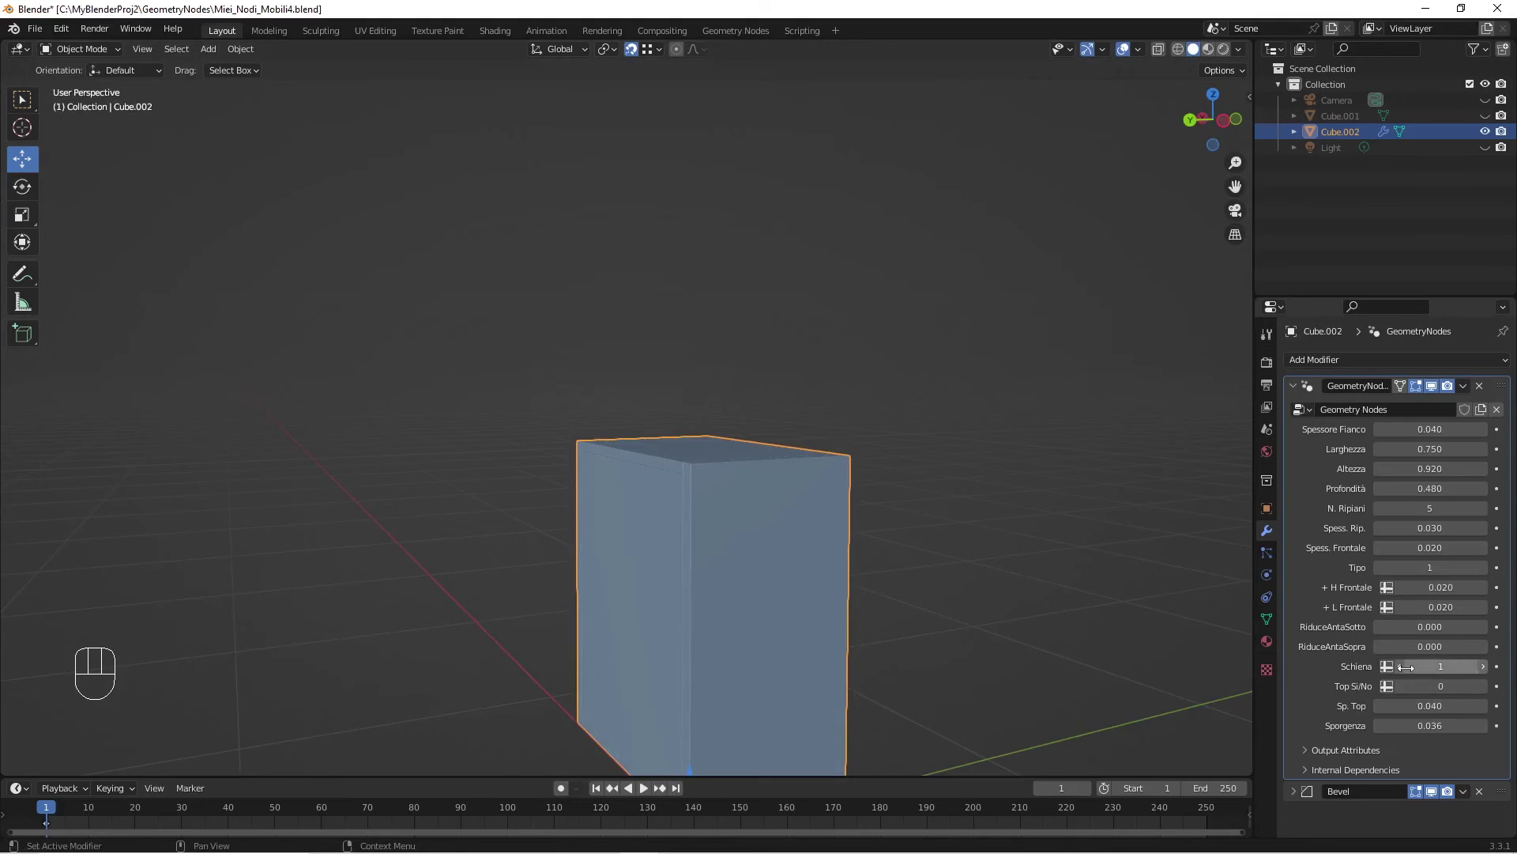
Step: Toggle Schiena off and on so the back panel stays enabled, viewing the chest from the front
click(1411, 676)
click(1490, 665)
scroll(down, 3)
middle_click(1076, 633)
middle_click(990, 623)
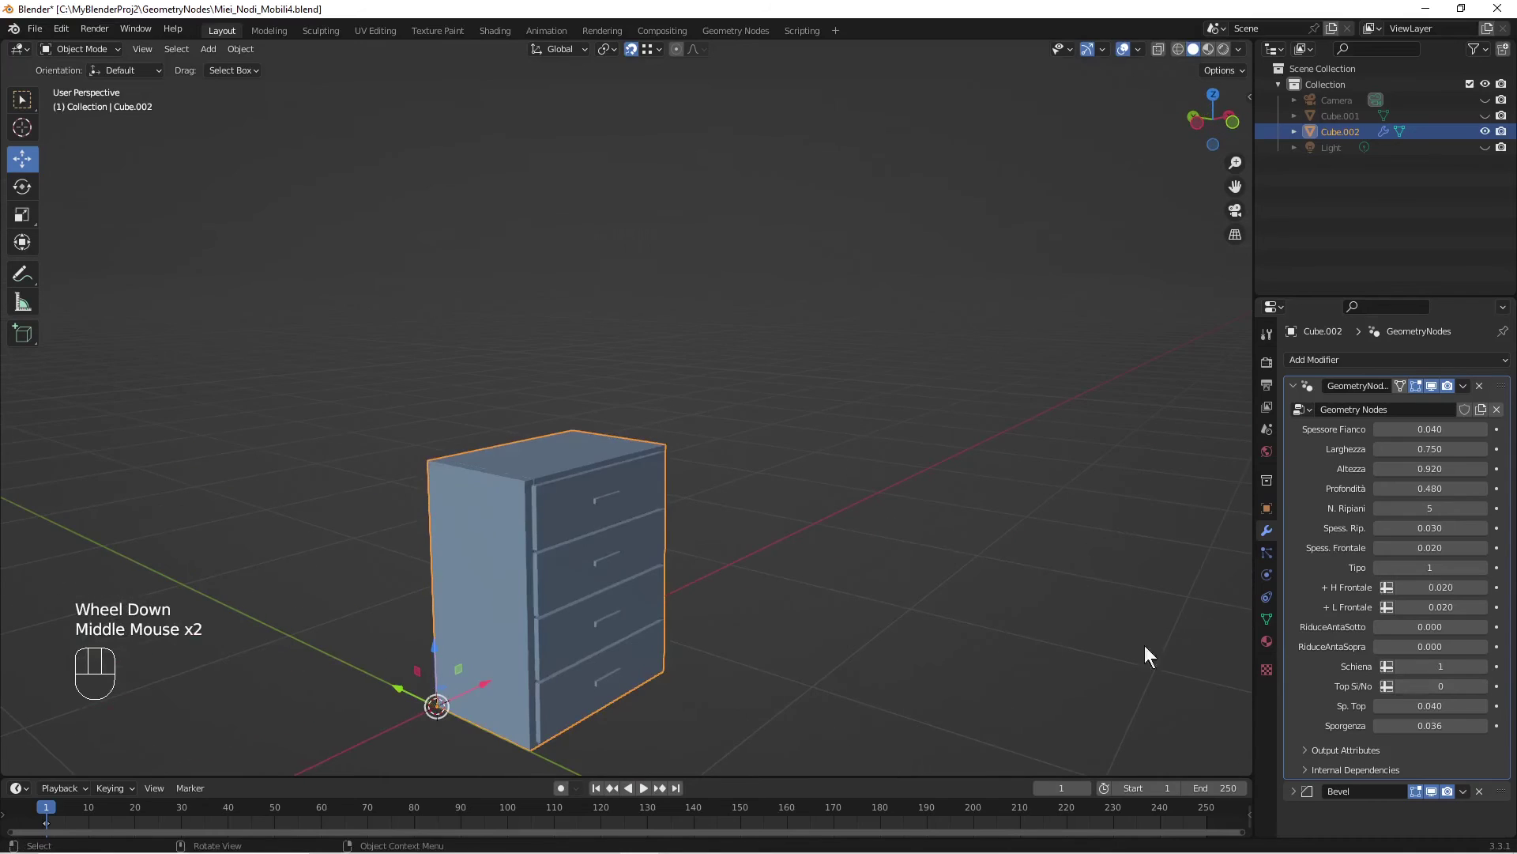
Step: Try the Top Si/No overhanging top panel and switch it off again
click(1489, 690)
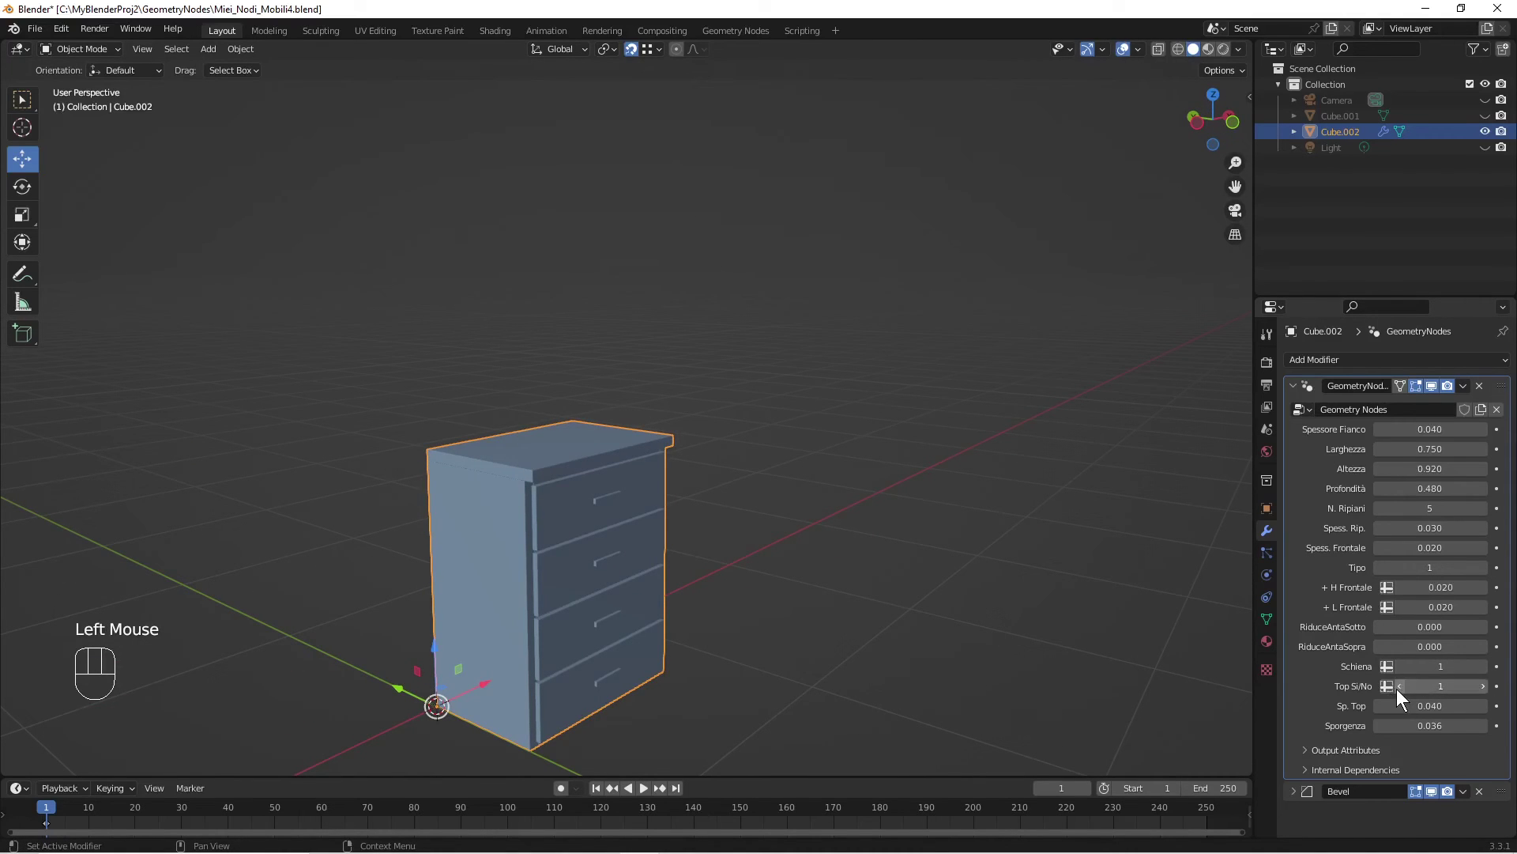
click(1407, 694)
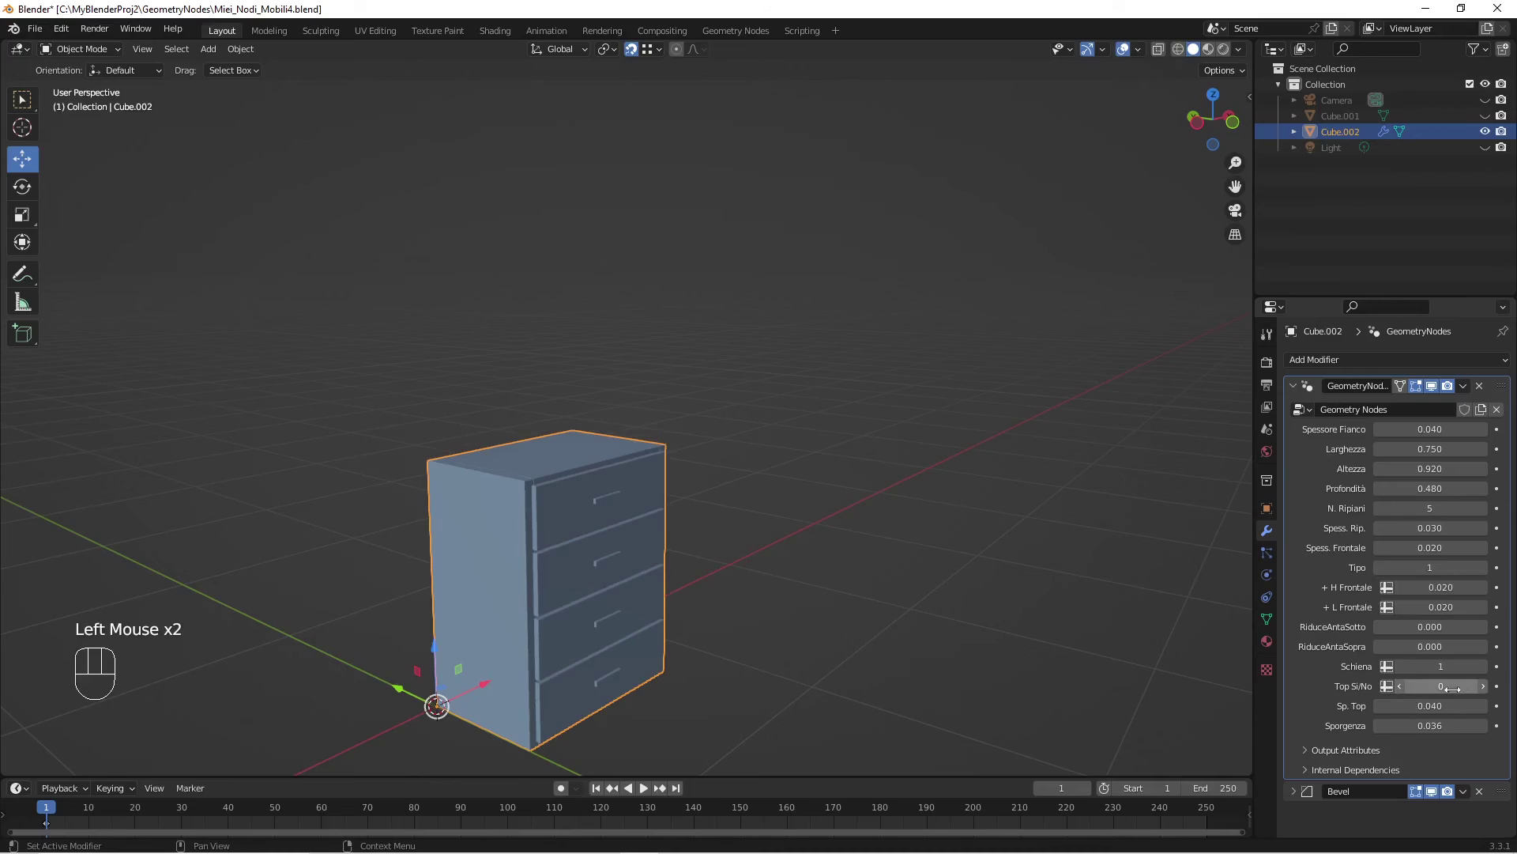
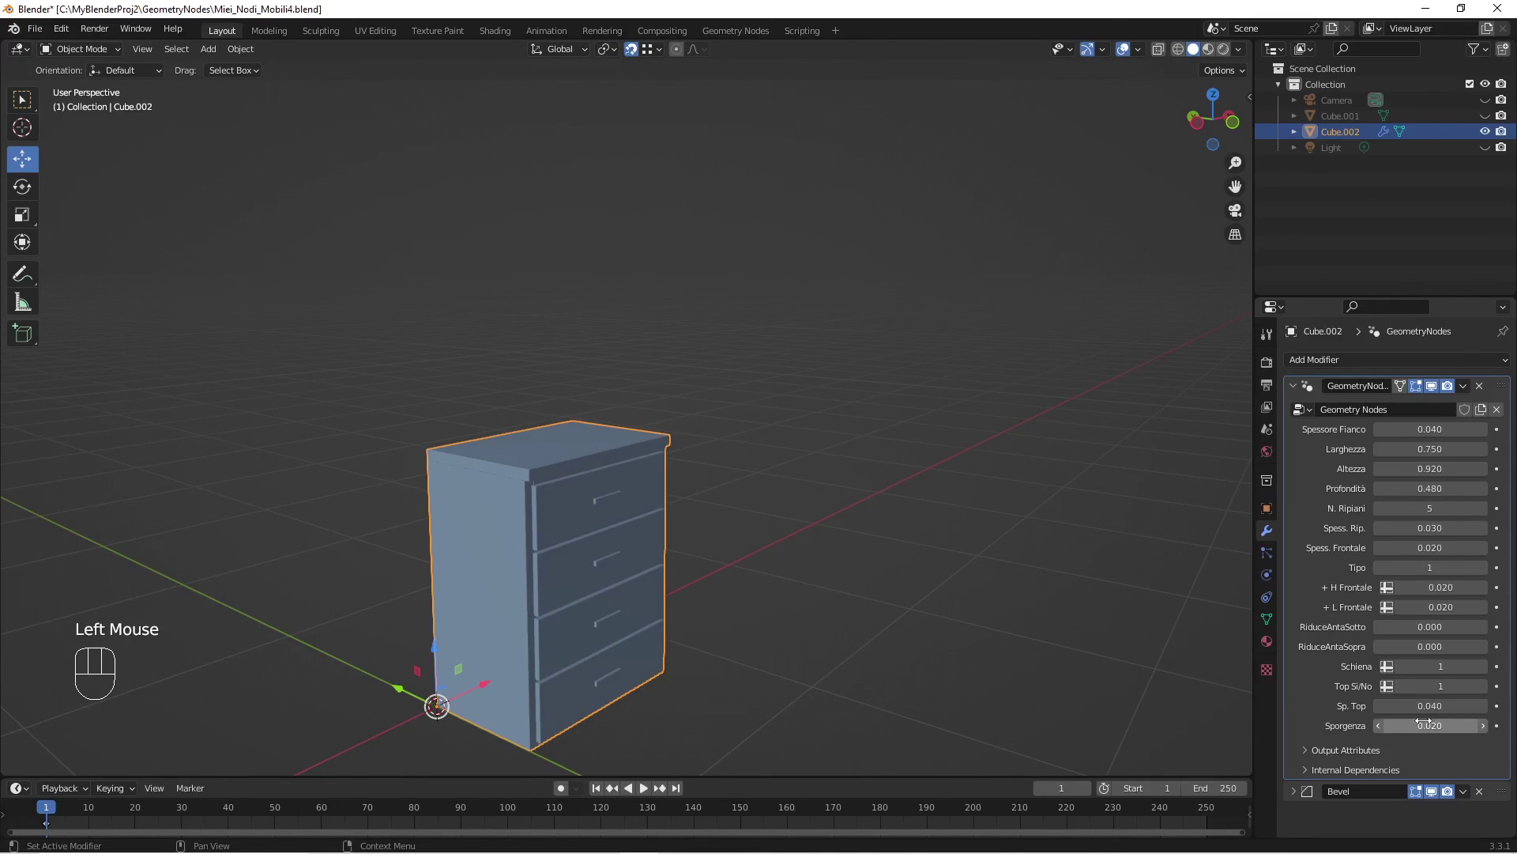
drag(1061, 695, 978, 687)
scroll(up, 3)
scroll(down, 3)
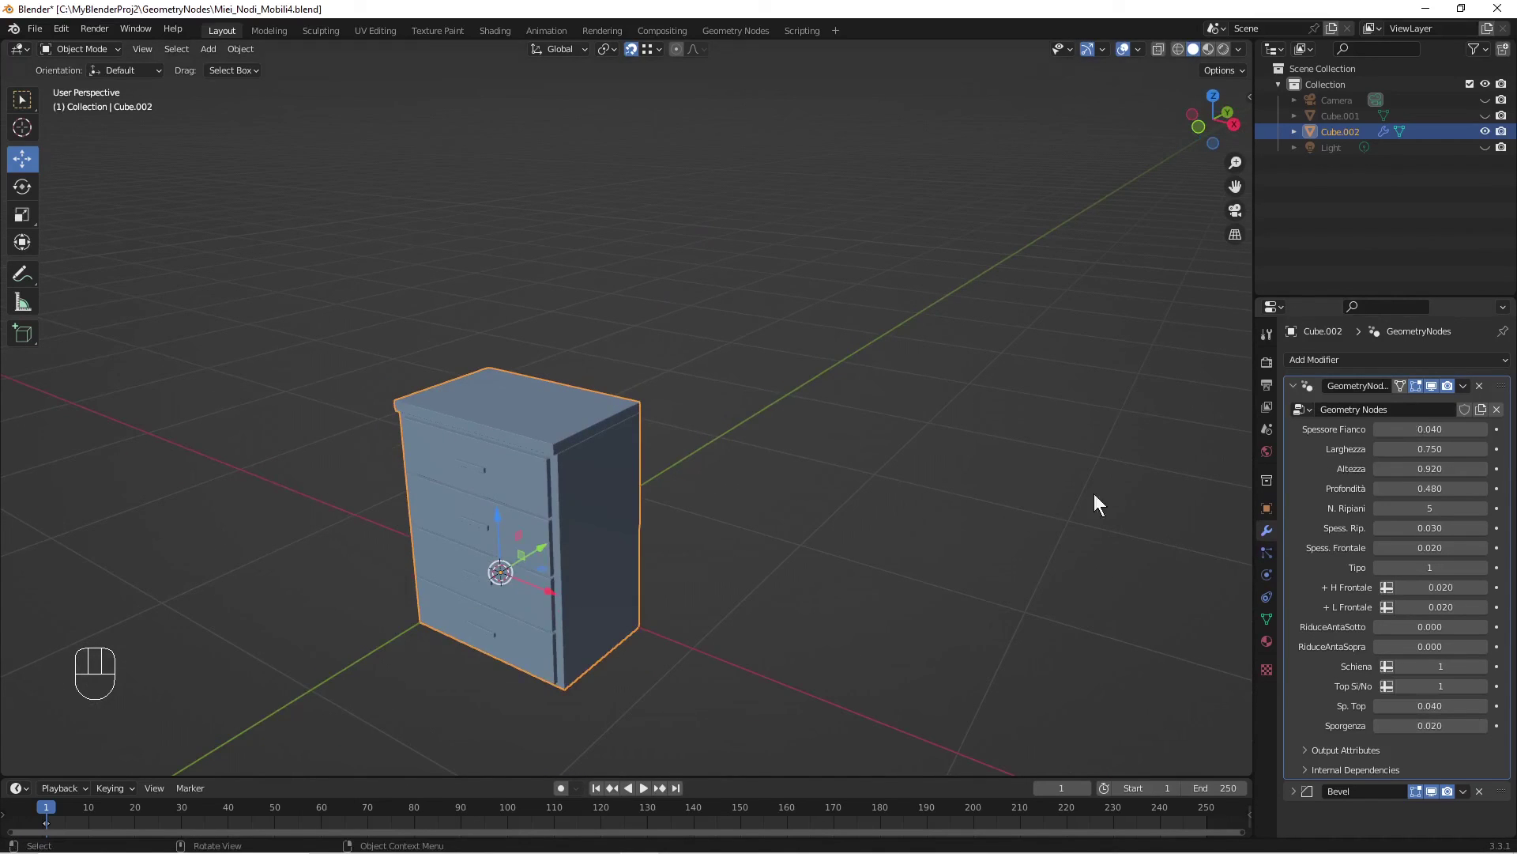